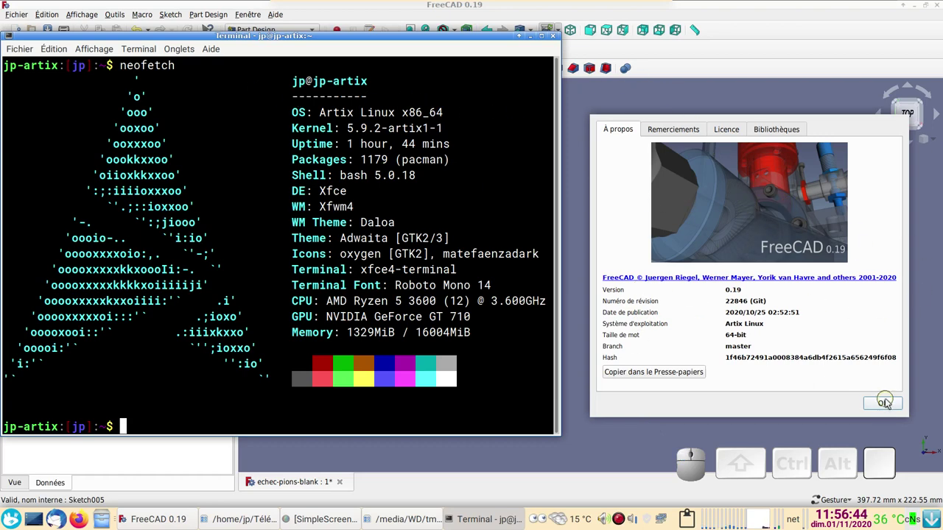
- Dismiss the About FreeCAD dialog and clear the selection of the king outline path
left_click(889, 406)
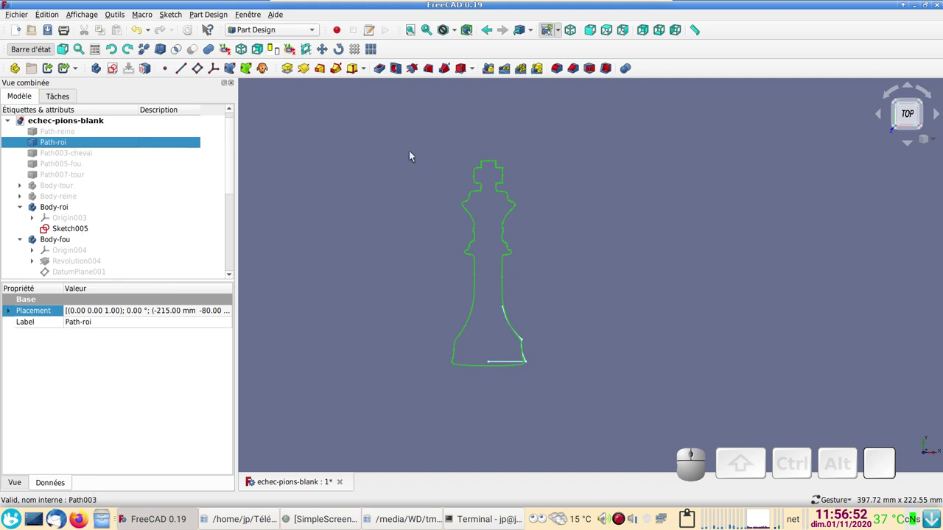
left_click(390, 202)
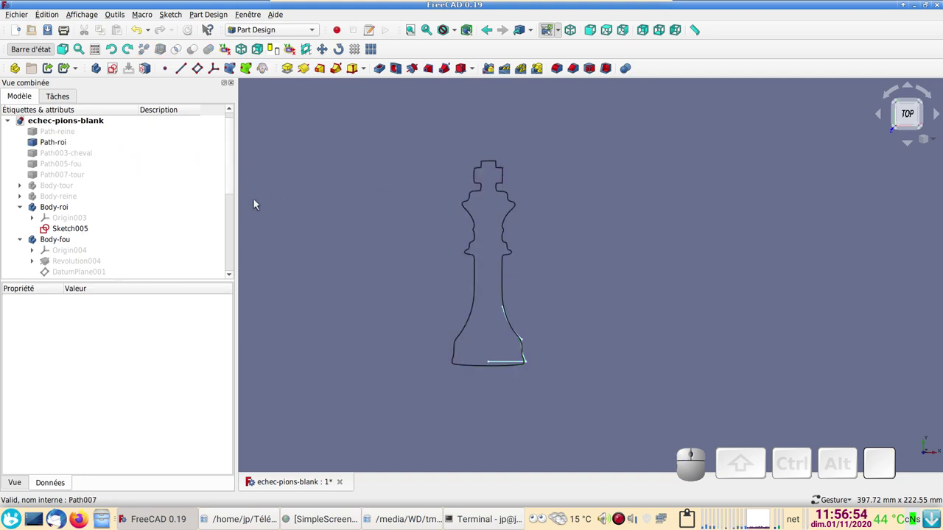
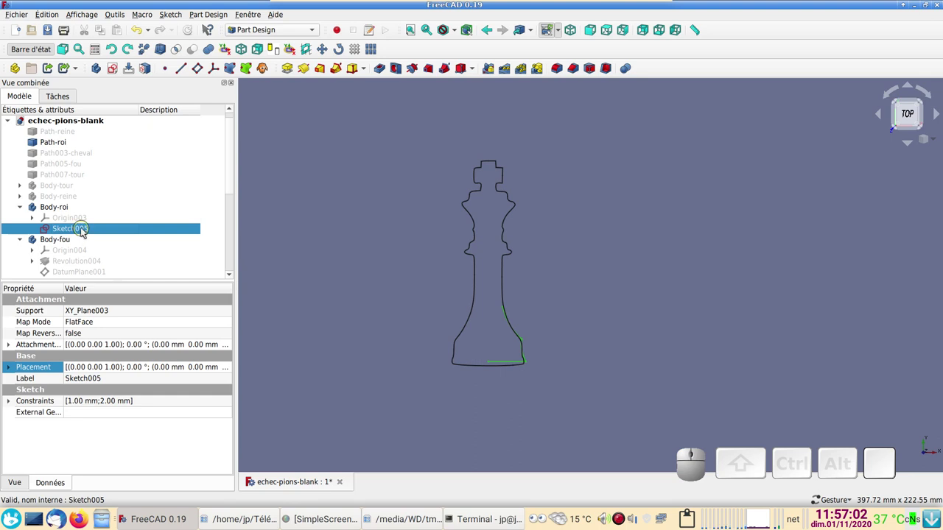
- Edit Sketch005 and trace arcs and lines up the king's right contour past the collar
left_click(86, 229)
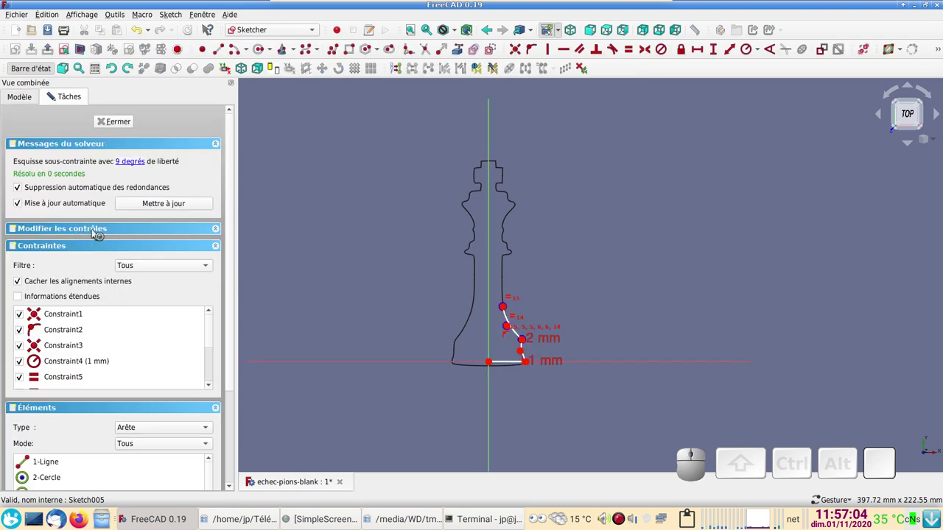
scroll("up", 3)
left_click_drag(502, 284, 562, 287)
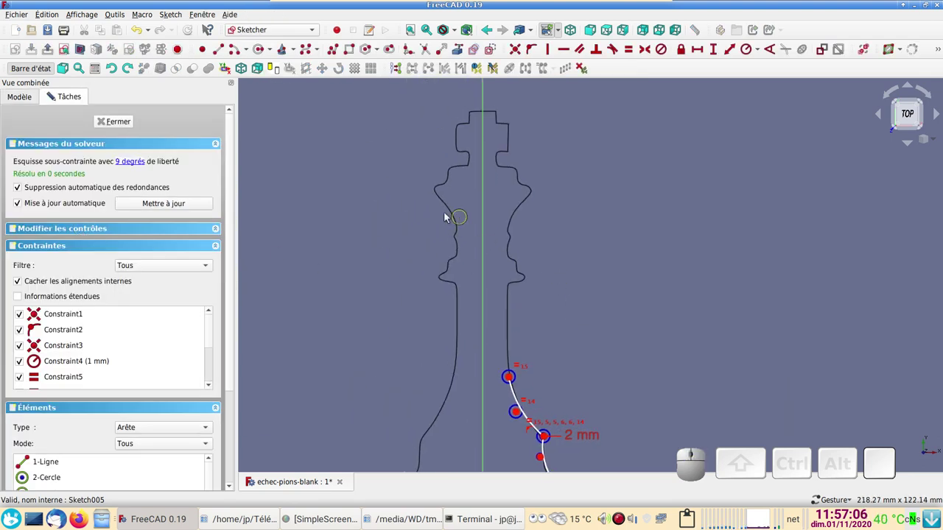
left_click(309, 55)
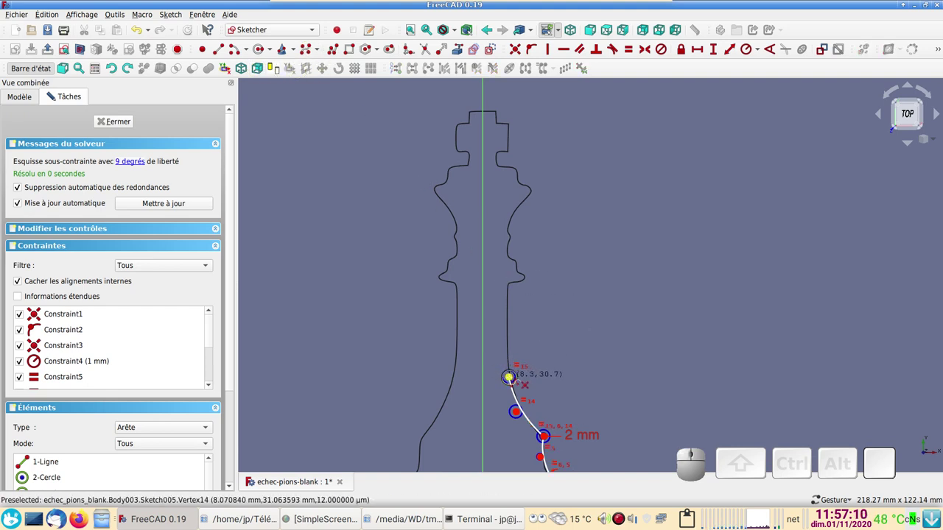
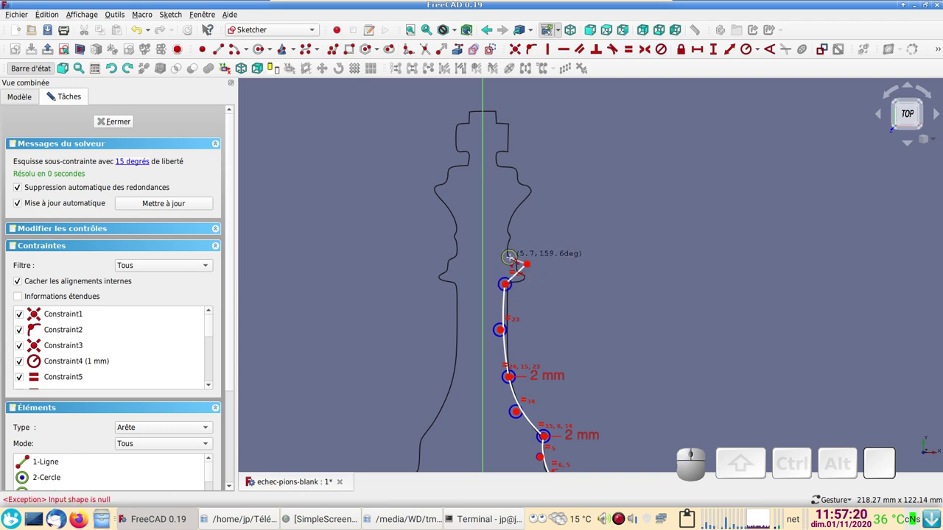
left_click(53, 89)
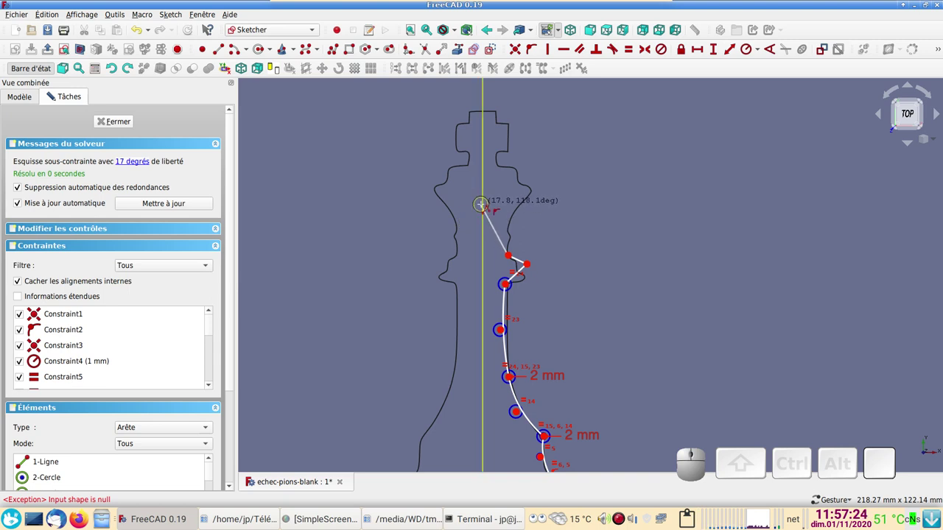
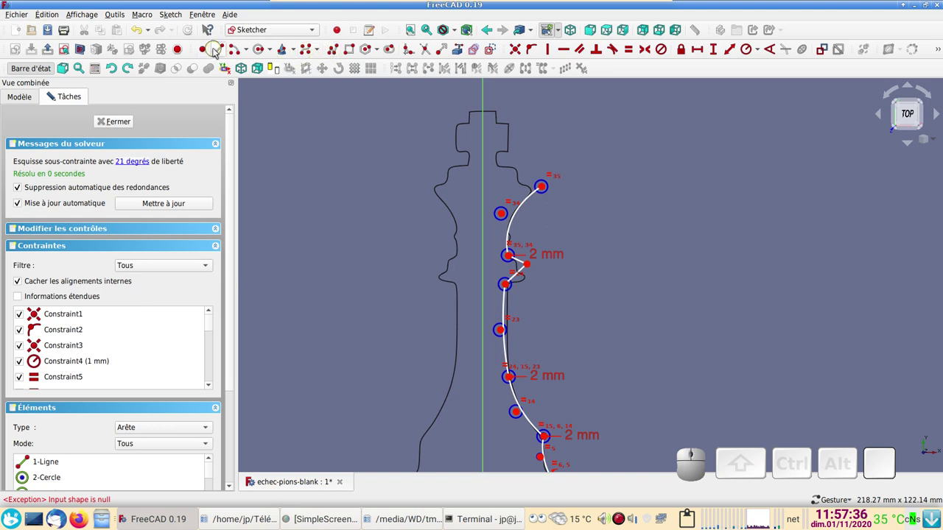
- Finish the king half-profile over the cross with a vertical edge and axis closure, then exit Sketch005
left_click(217, 53)
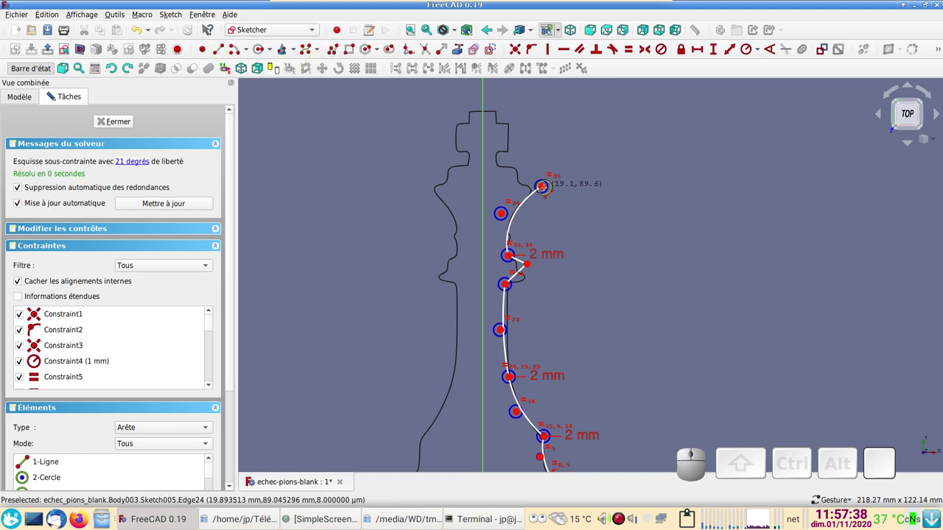
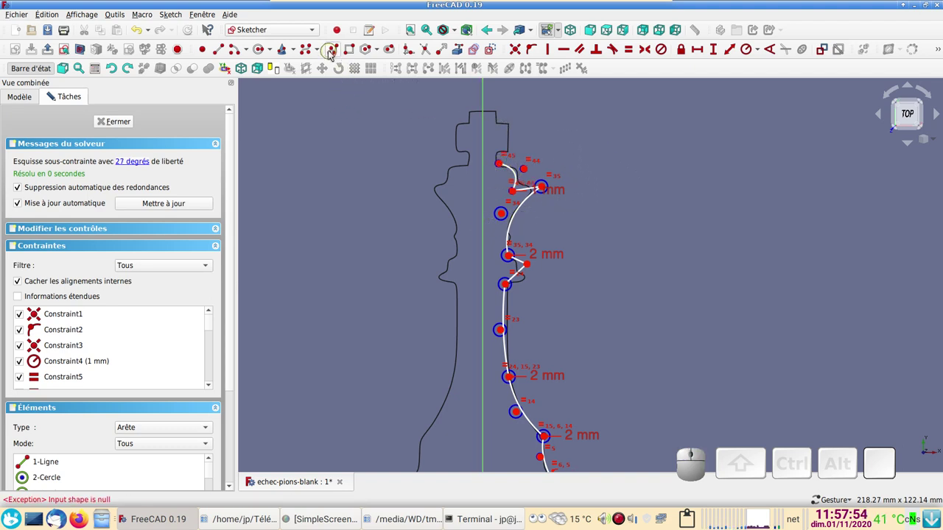
left_click(333, 55)
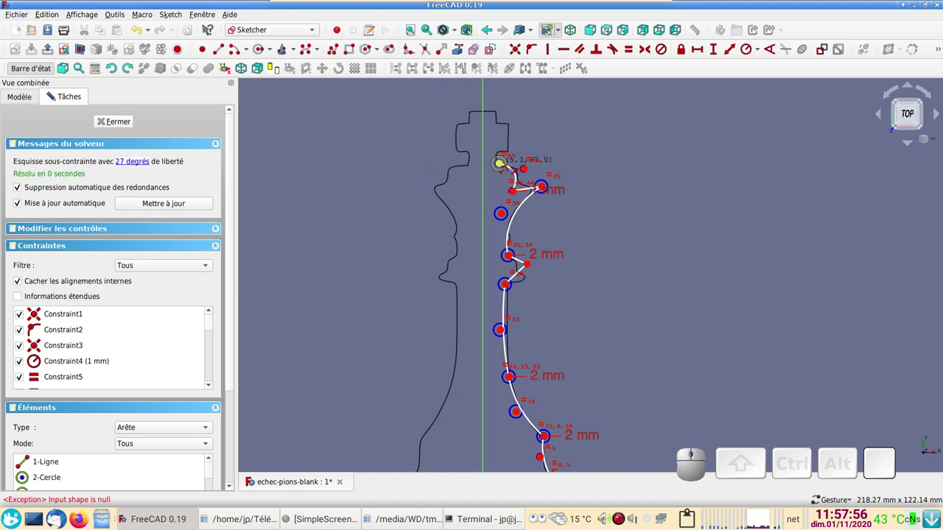
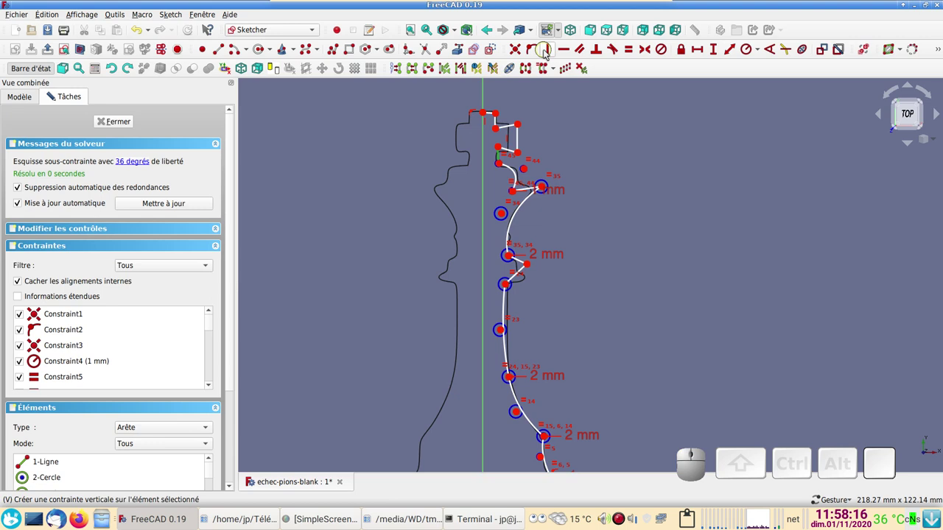
left_click(554, 53)
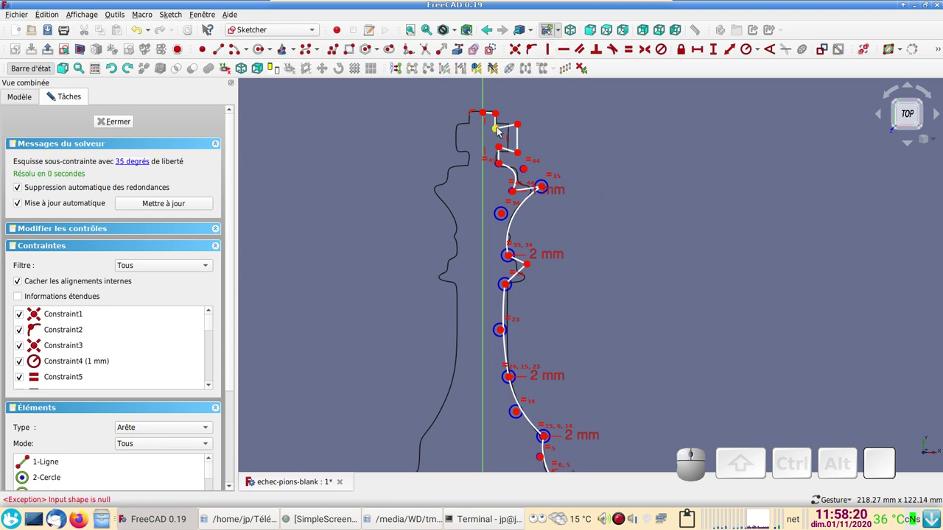
right_click(685, 339)
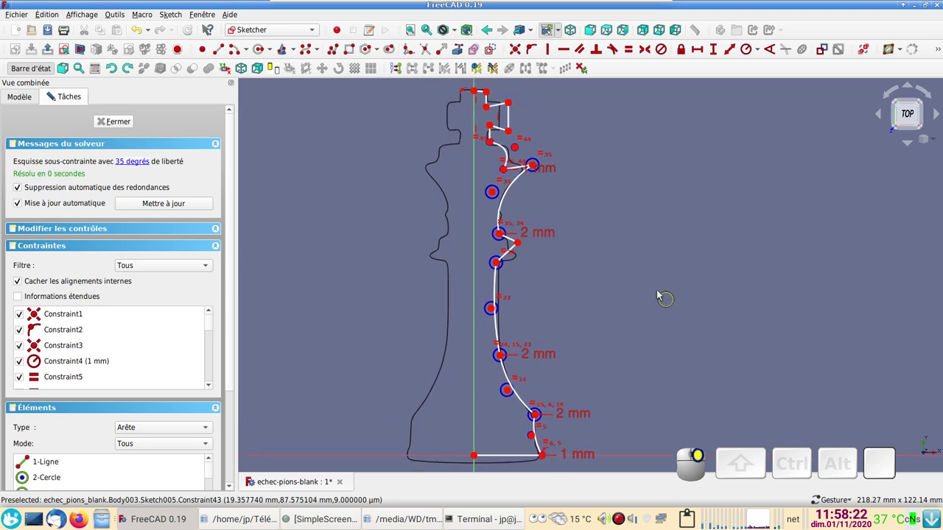
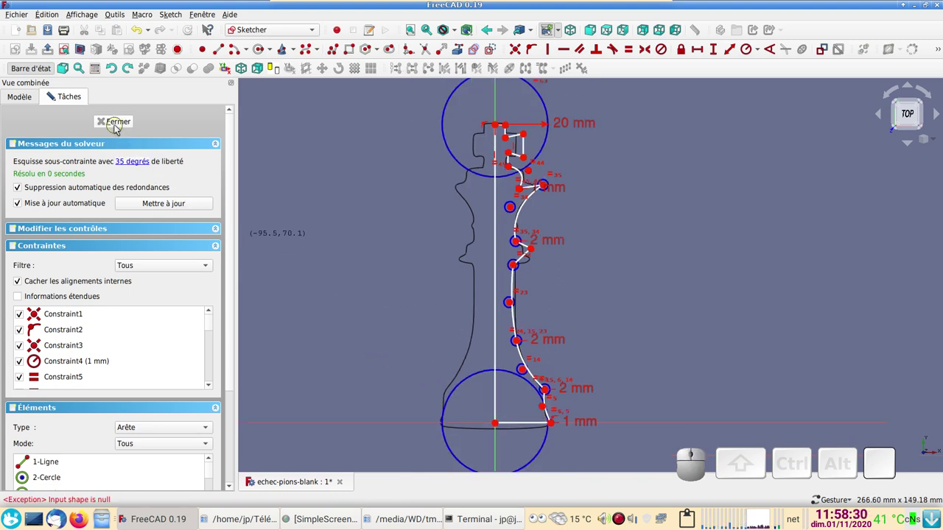
left_click(117, 131)
- Make Body-roi active and revolve Sketch005 into the solid king
scroll("up", 3)
right_click(70, 178)
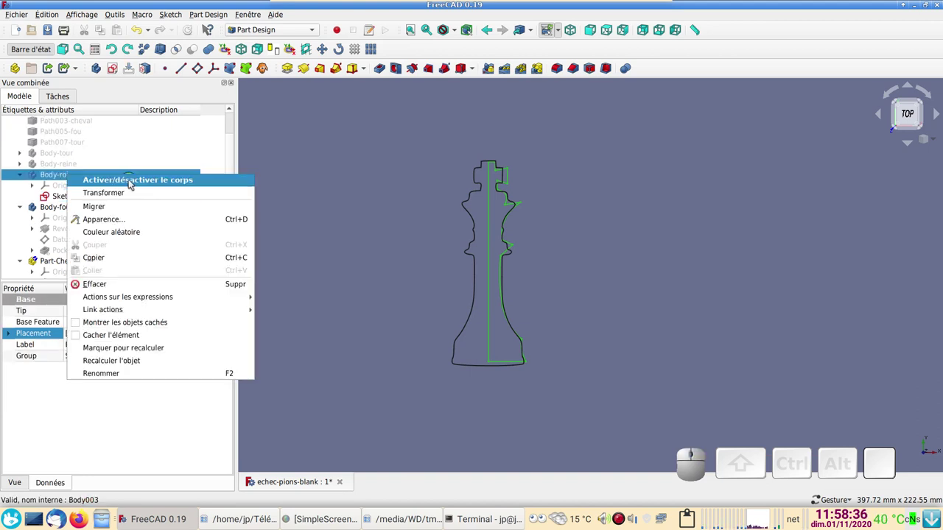
left_click(132, 185)
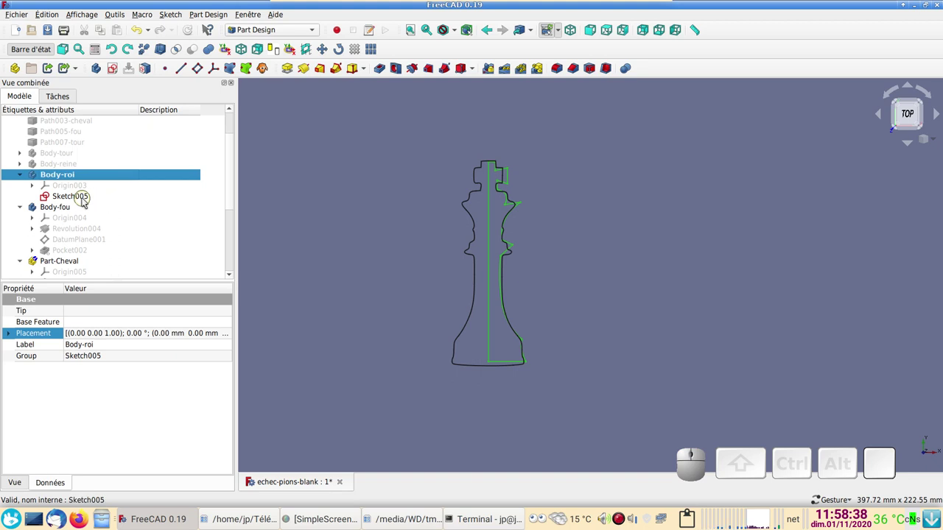
left_click(86, 202)
left_click(311, 74)
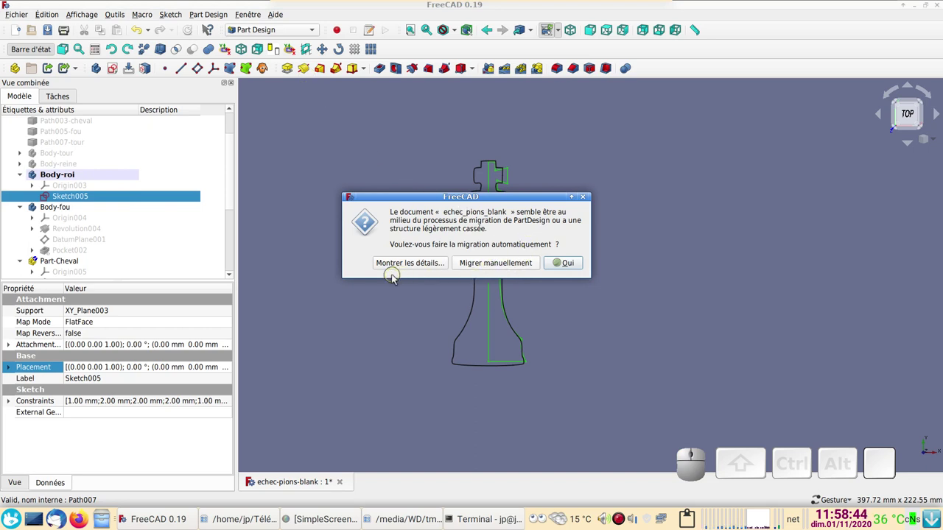
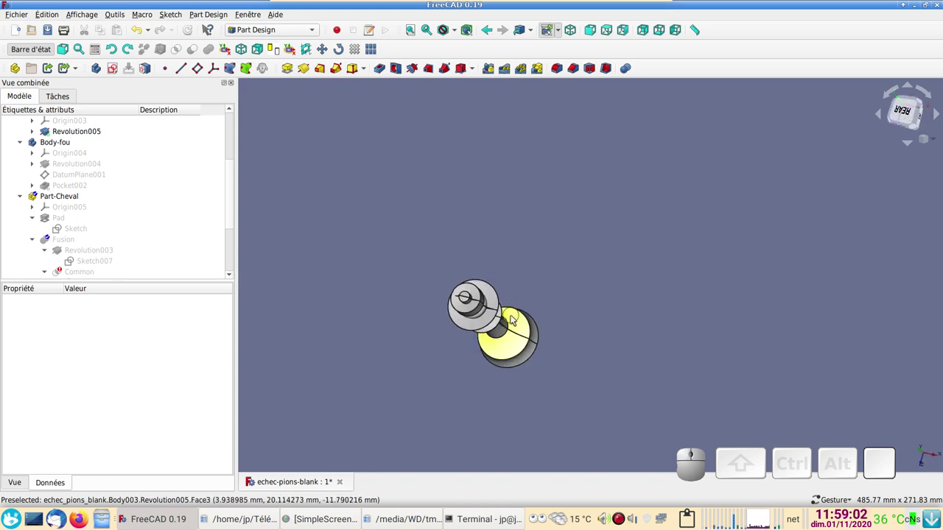
key("4")
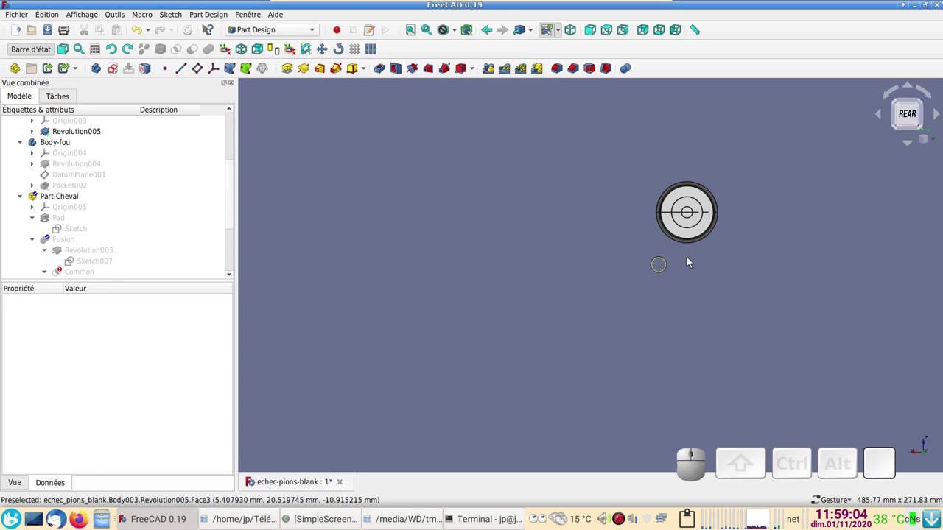
left_click_drag(700, 301, 533, 307)
left_click_drag(537, 343, 551, 331)
left_click_drag(550, 331, 566, 315)
key("4")
scroll("up", 3)
left_click_drag(506, 298, 544, 381)
scroll("up", 3)
left_click_drag(520, 356, 582, 366)
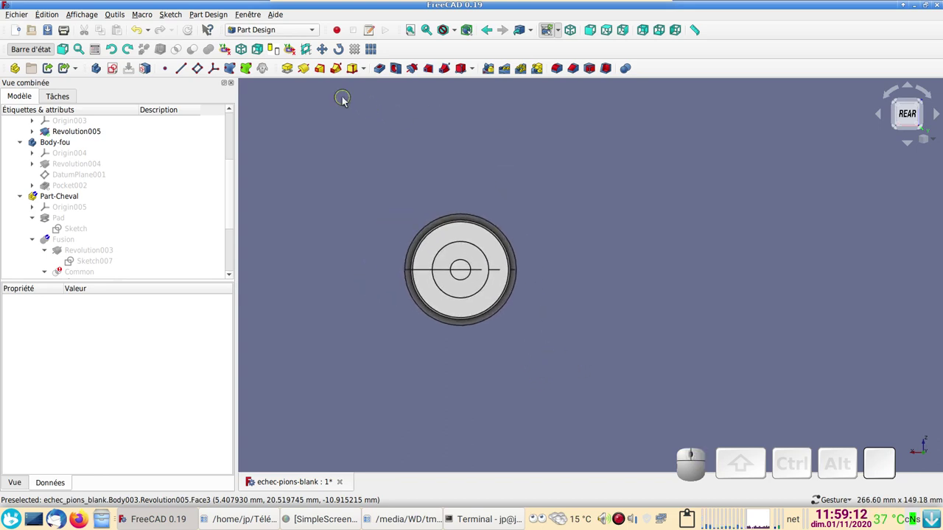
scroll("up", 3)
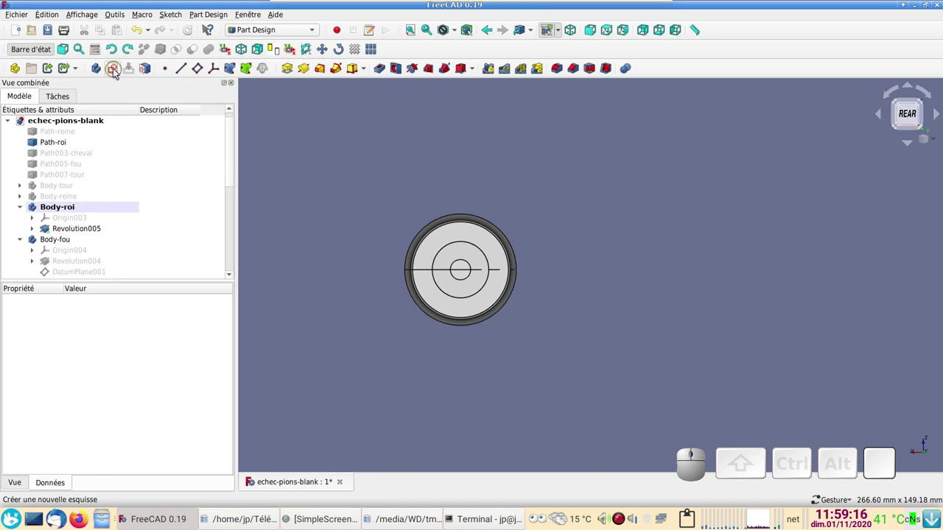
- Create a new sketch in Body-roi attached to XZ_Plane003
left_click(117, 73)
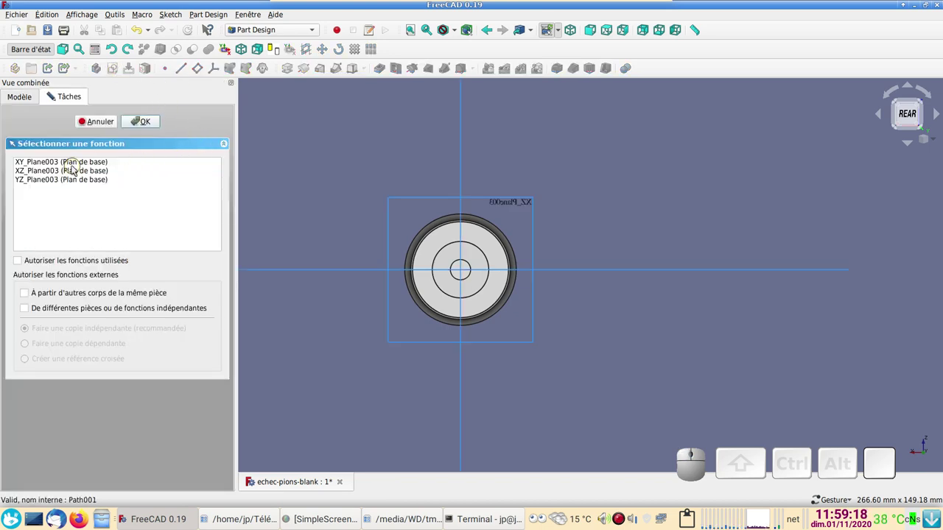
left_click(392, 221)
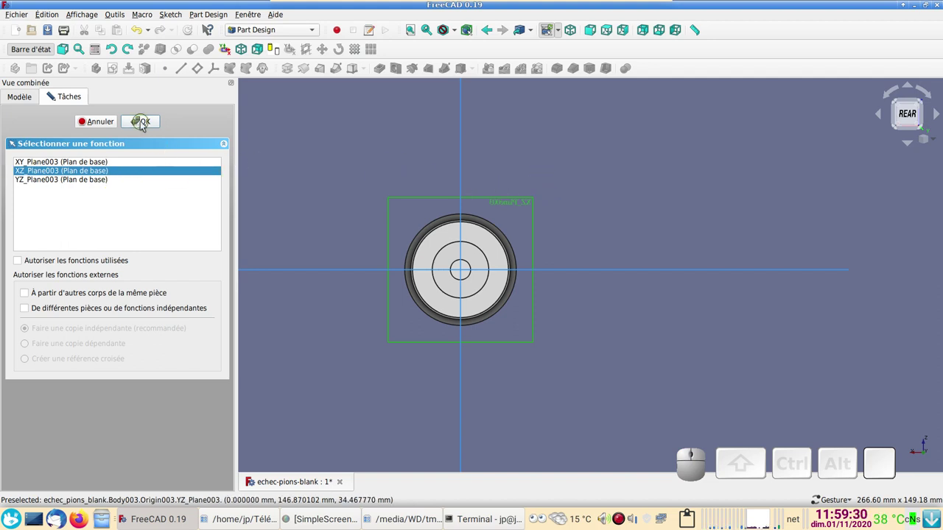
left_click(143, 128)
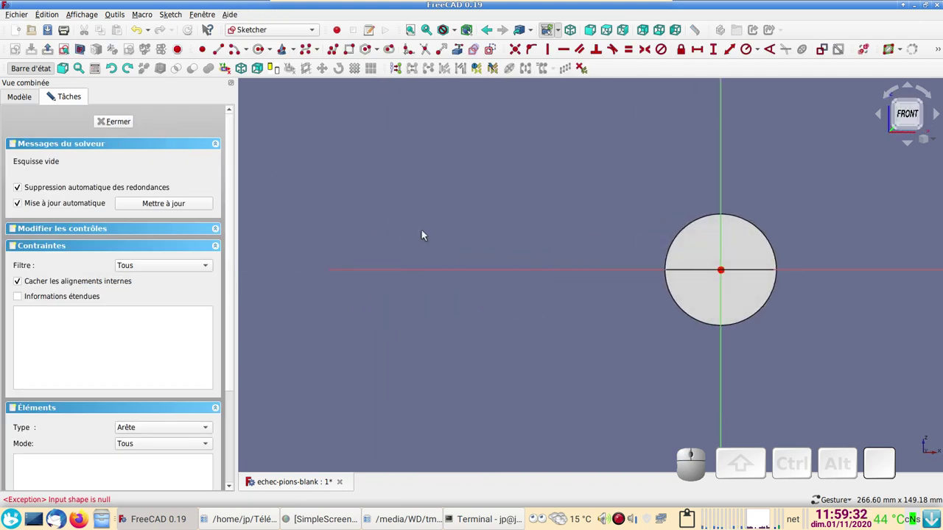
- Pan and zoom to centre the king's rings behind the empty sketch plane
scroll("up", 3)
scroll("down", 3)
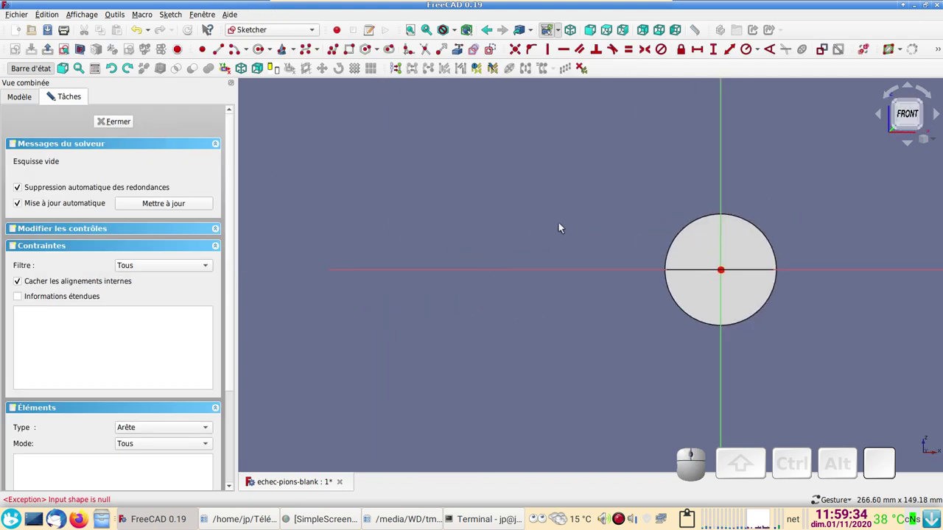
left_click_drag(571, 227, 419, 202)
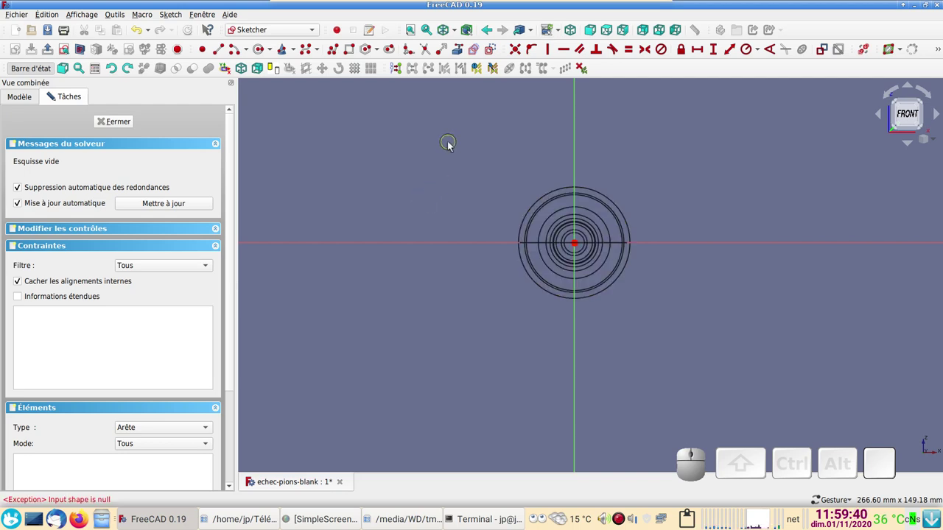
left_click_drag(459, 165, 411, 220)
scroll("up", 3)
left_click_drag(354, 201, 396, 138)
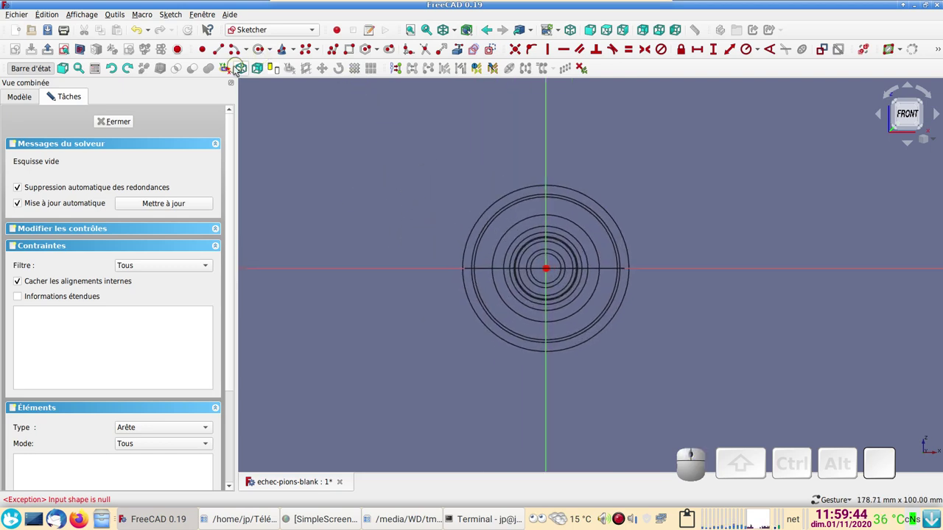
- Draw a rectangle symmetric about the sketch centre in Sketch010 and close the sketch
left_click(353, 53)
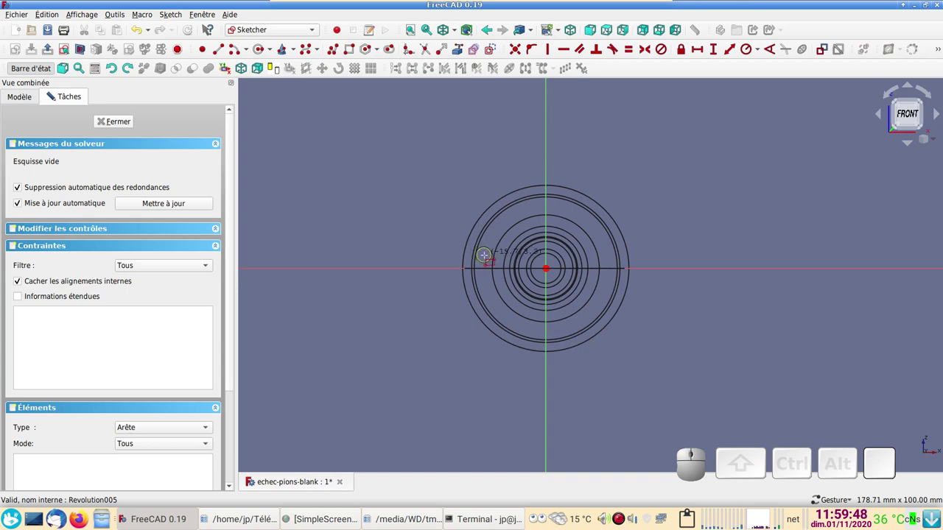
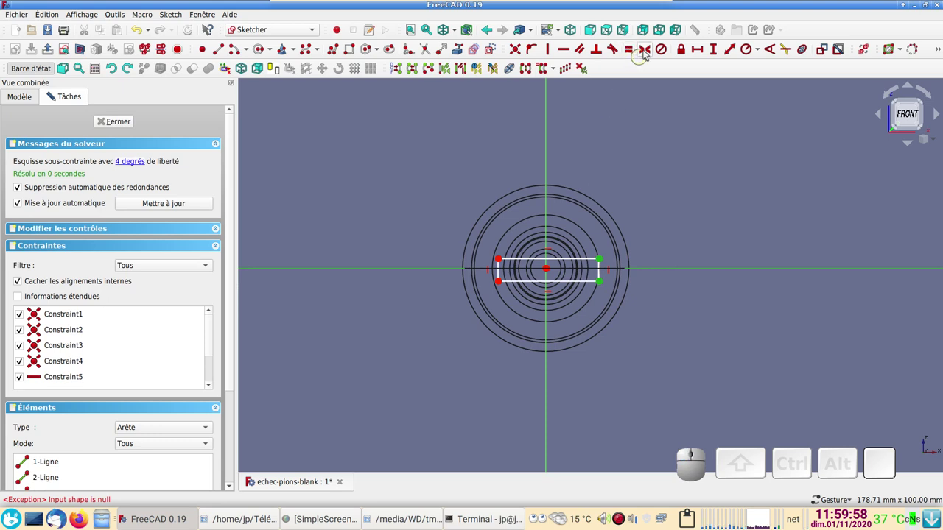
left_click(650, 52)
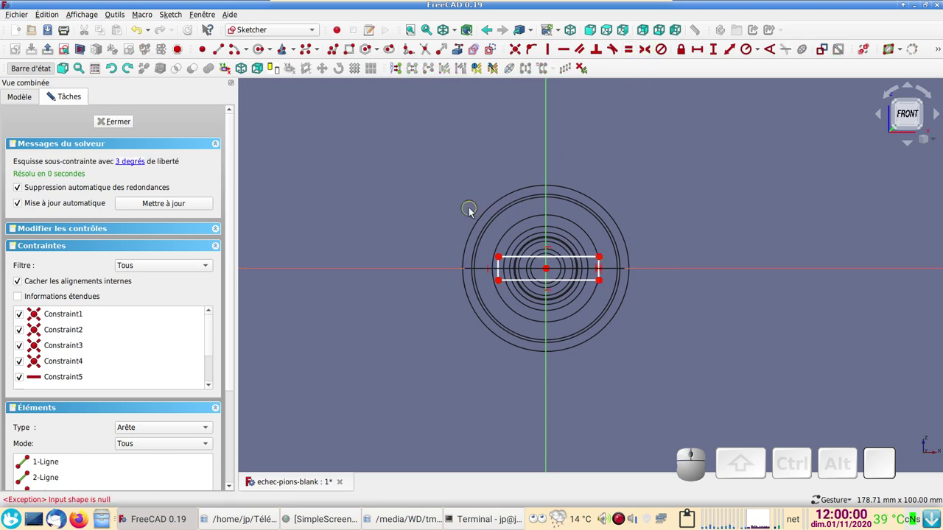
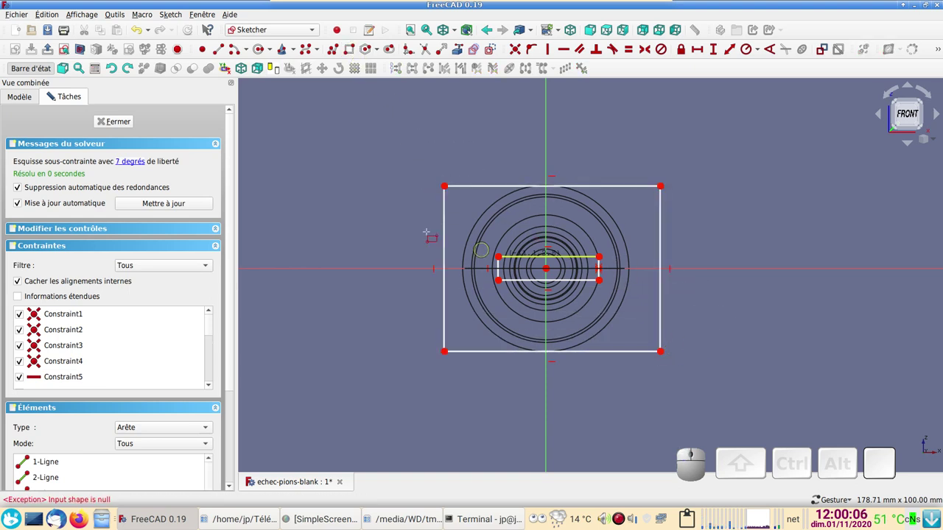
left_click(129, 124)
left_click_drag(608, 335, 612, 214)
left_click_drag(601, 197, 612, 231)
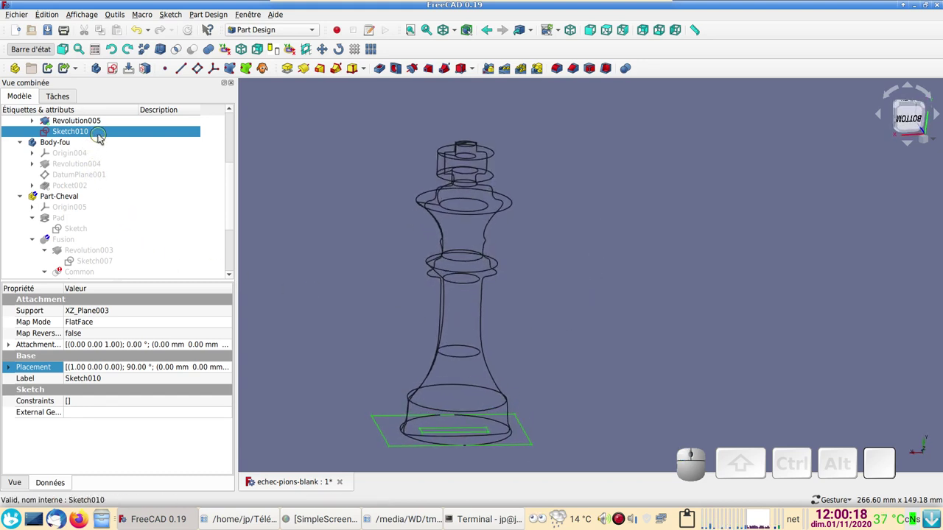
- Bring up Sketch010's Placement property editor
right_click(102, 134)
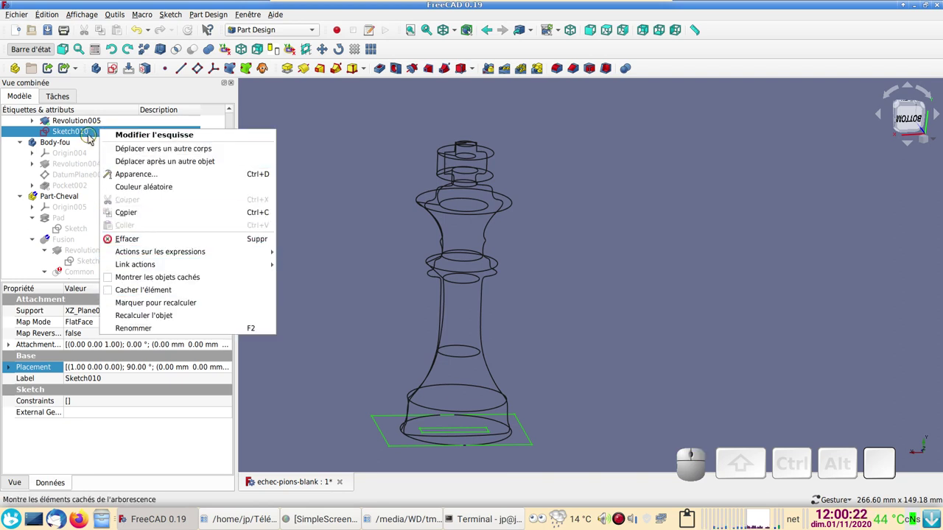
left_click(89, 134)
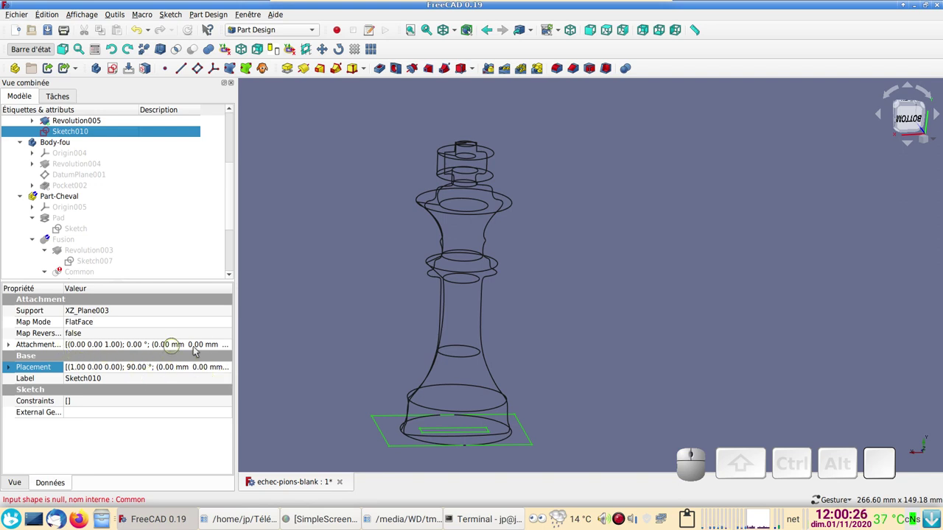
left_click(226, 349)
- Translate Sketch010 about 99 mm along Z so its rectangle sits at the king's crown
left_click(228, 349)
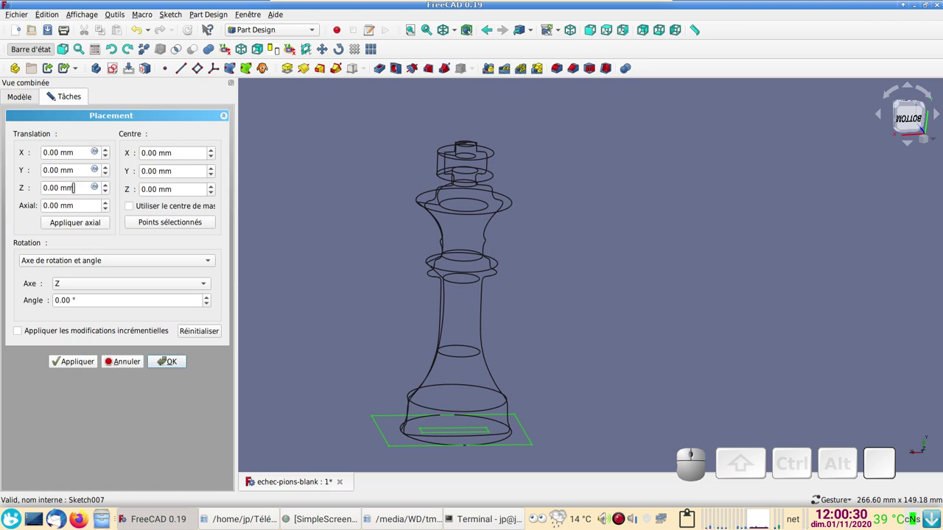
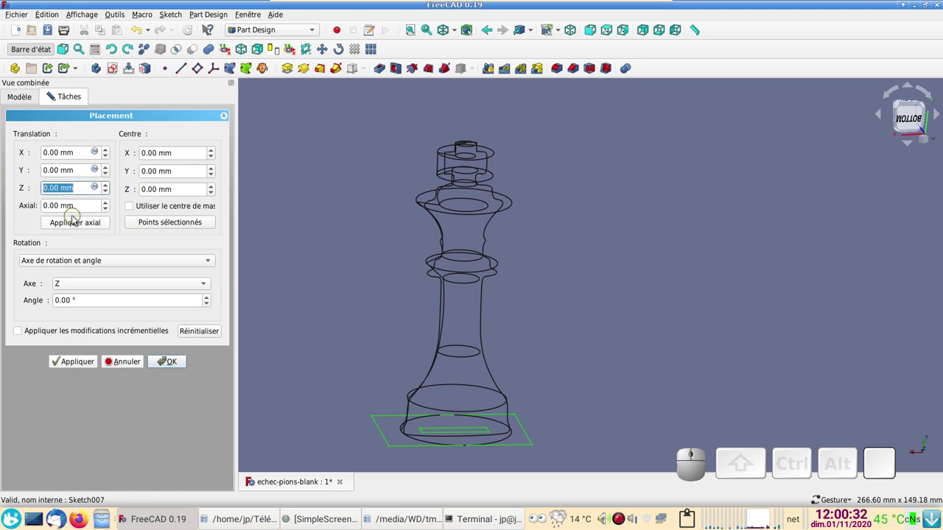
key("KP_6")
key("KP_0")
scroll("down", 3)
scroll("up", 3)
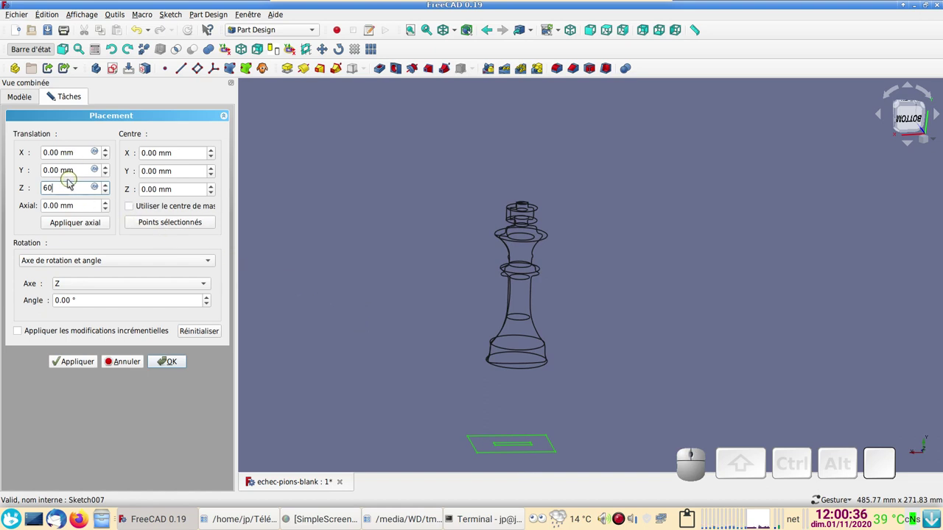
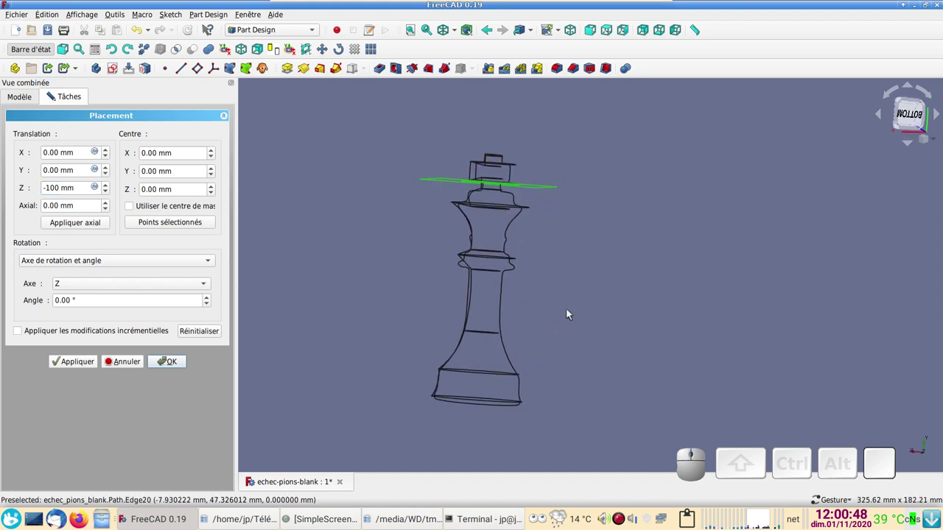
scroll("up", 3)
left_click_drag(581, 287, 590, 329)
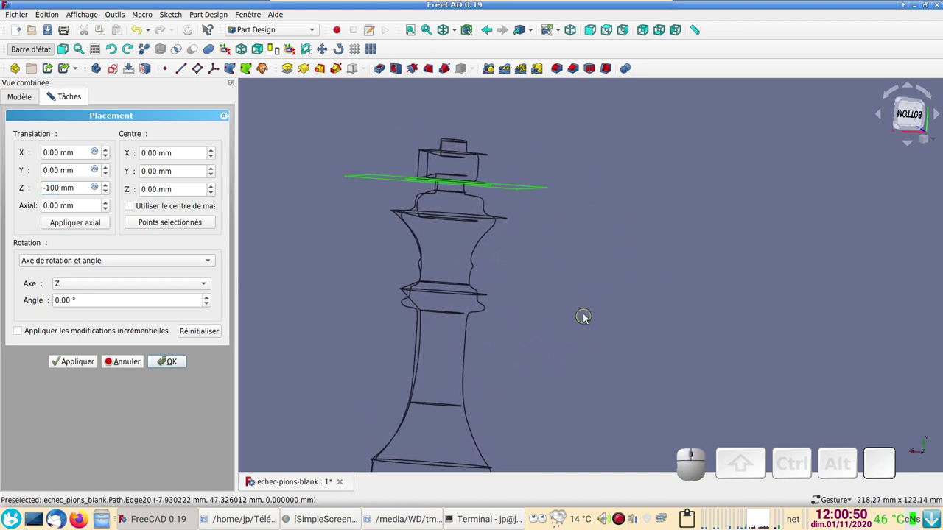
scroll("up", 3)
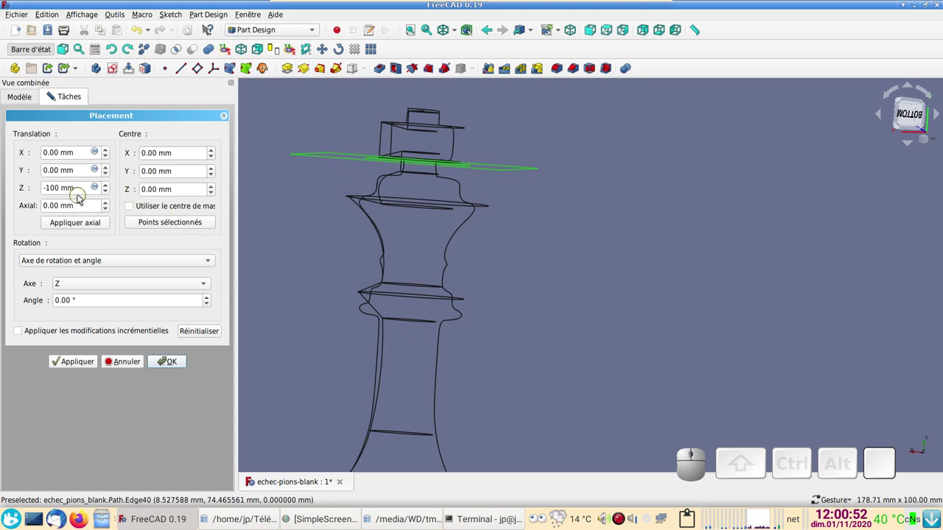
scroll("down", 3)
scroll("down", 3)
scroll("up", 3)
left_click(168, 367)
left_click_drag(629, 269, 634, 204)
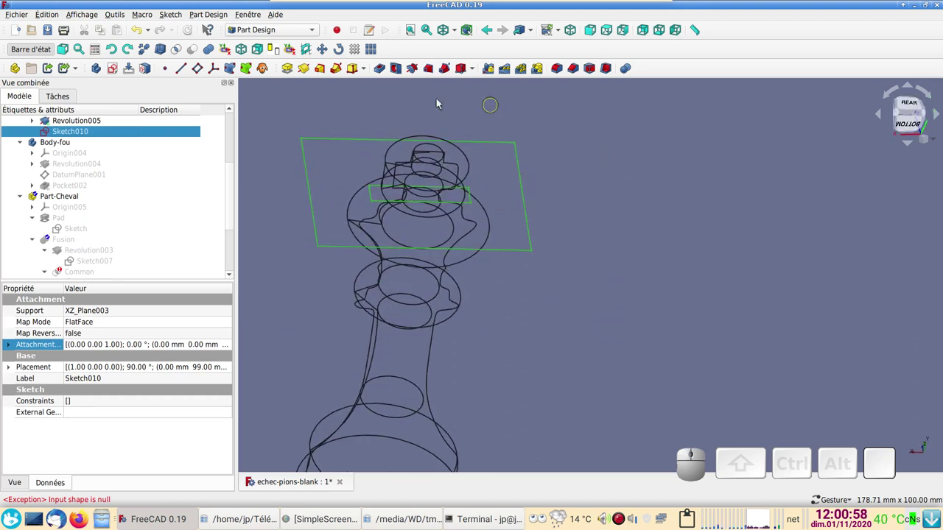
- Cut Pocket003 from Sketch010 into the king's crown with the chosen pocket type
left_click(383, 72)
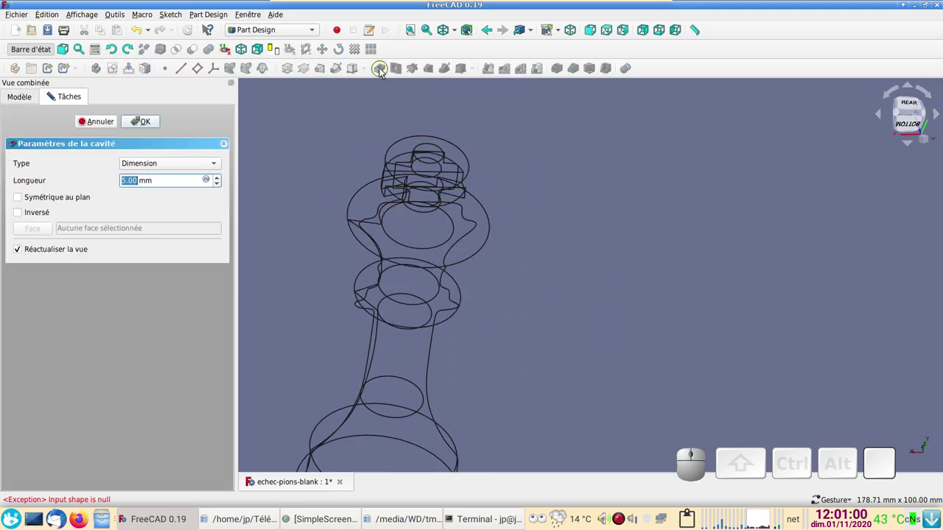
left_click(179, 168)
left_click(184, 182)
left_click(148, 123)
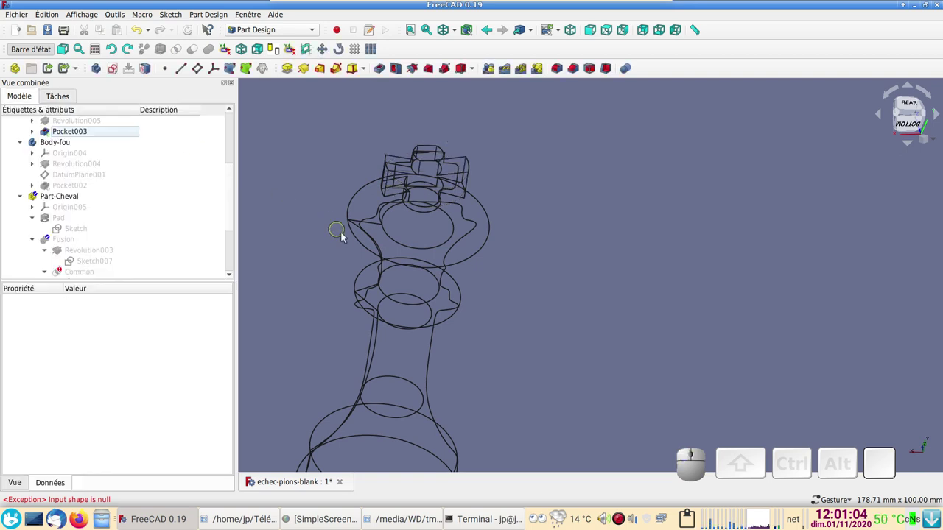
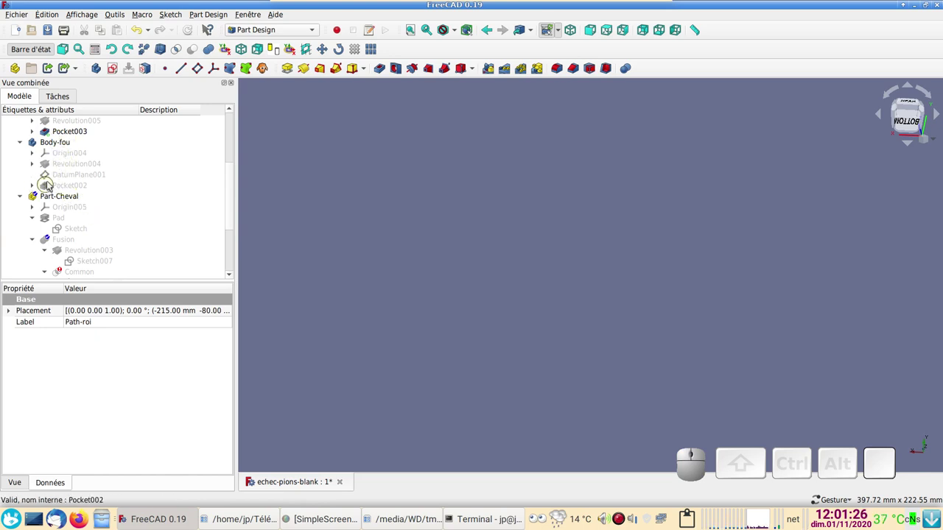
- Show the bishop solid Revolution004 under Body-fou
left_click(66, 166)
key("space")
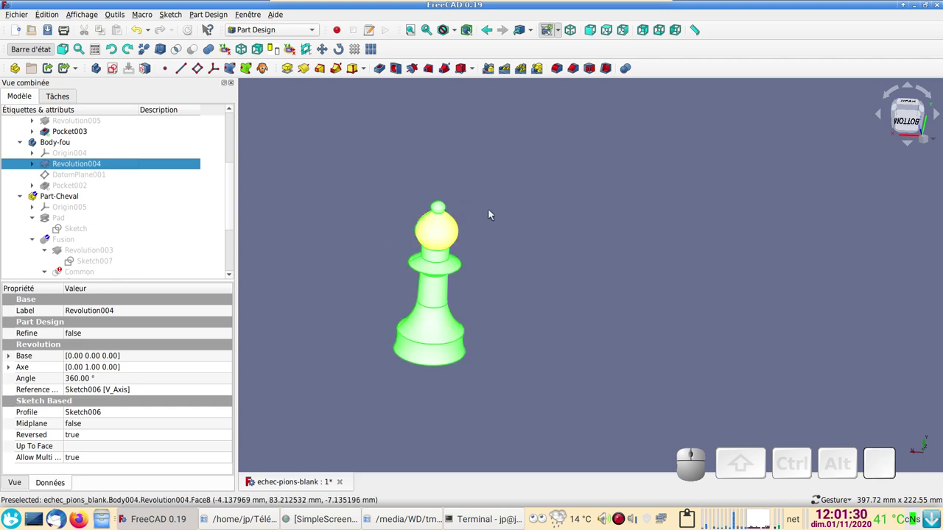
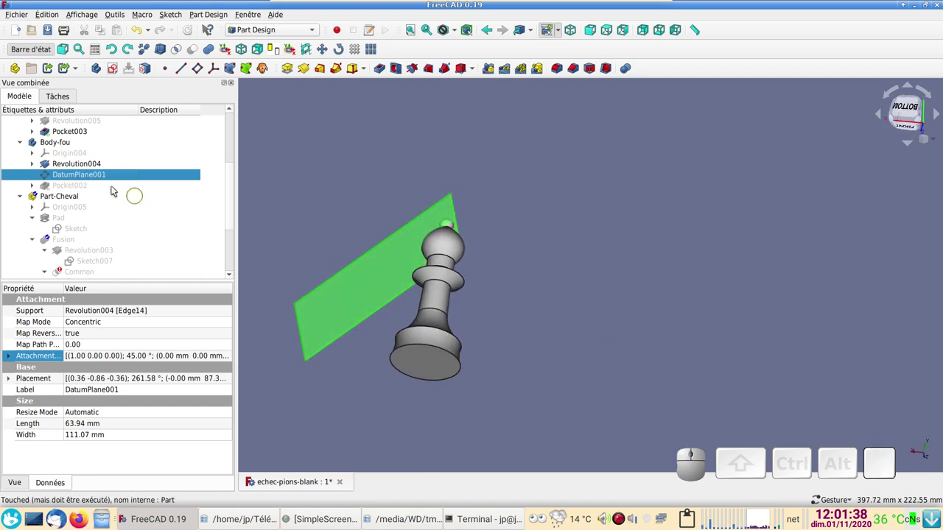
left_click(58, 174)
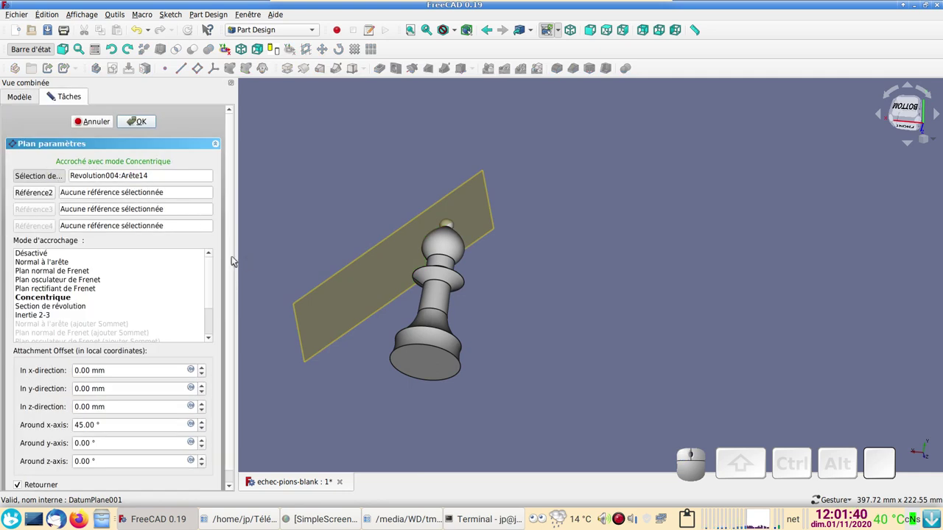
left_click_drag(234, 261, 64, 454)
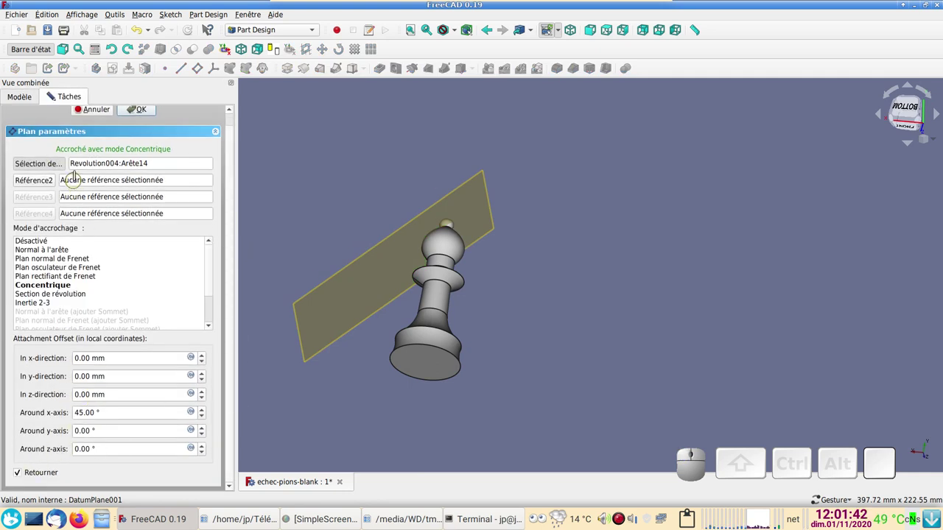
scroll("down", 3)
left_click(97, 117)
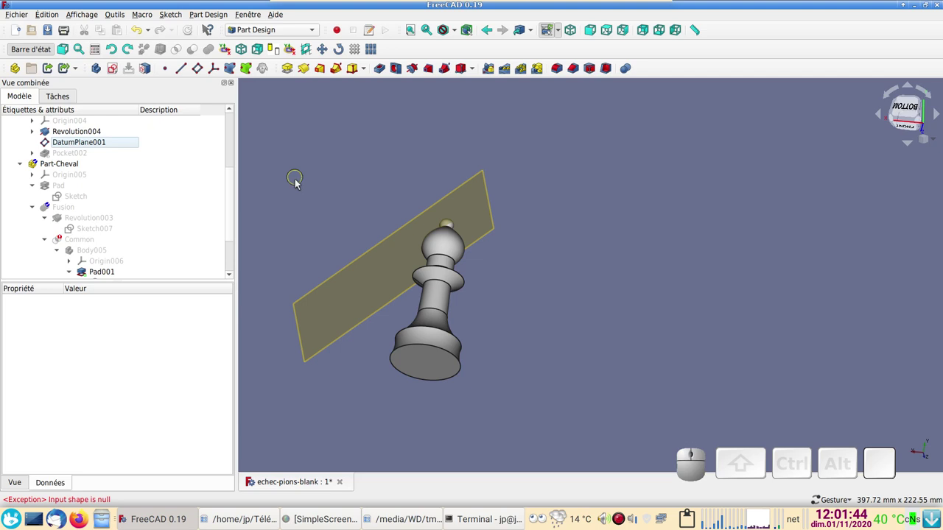
left_click(100, 146)
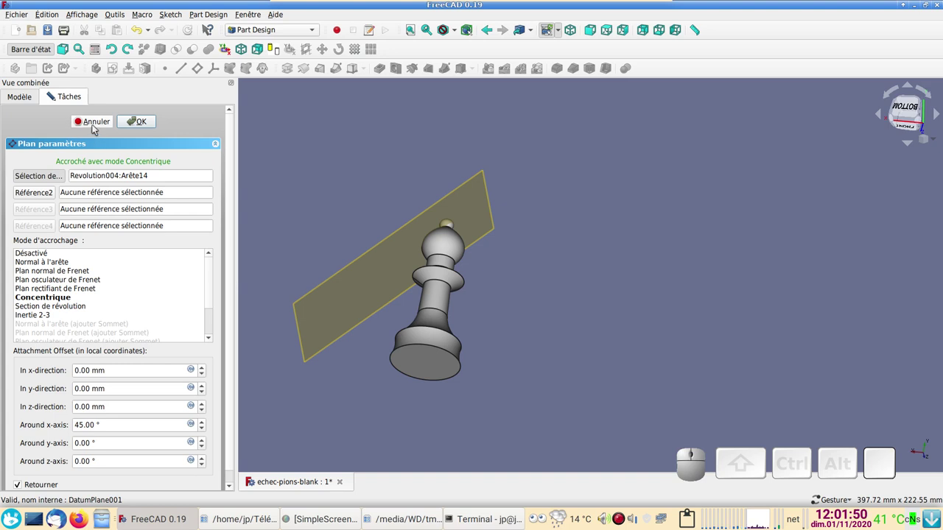
left_click(93, 126)
left_click(288, 204)
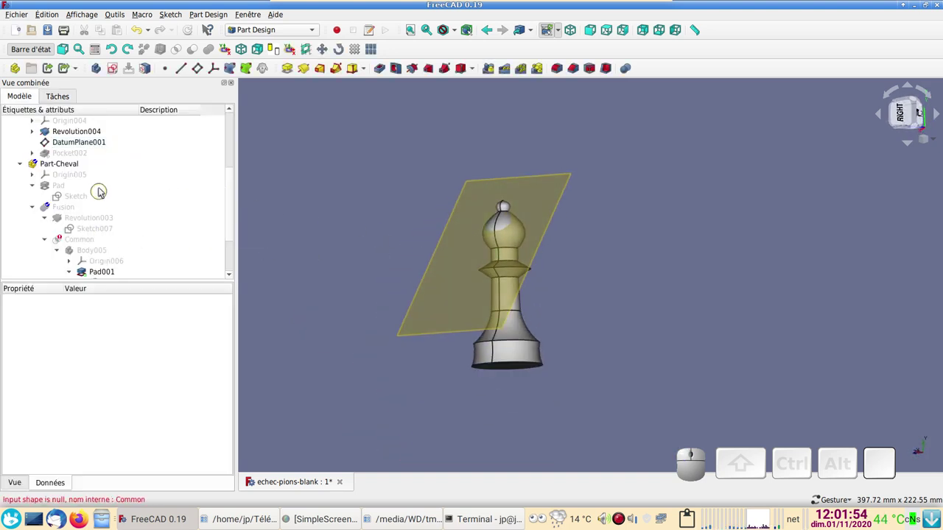
- Hide DatumPlane001 so the bishop's angled slot shows unobstructed
scroll("up", 3)
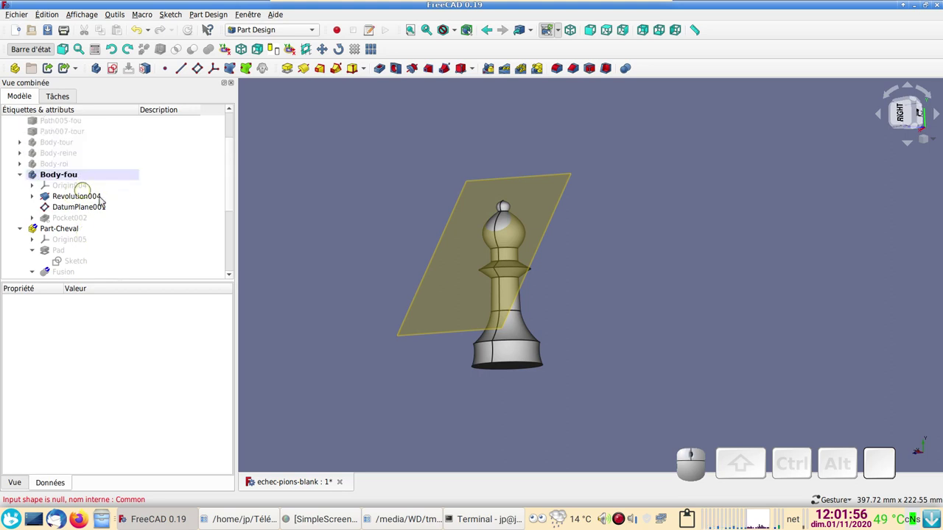
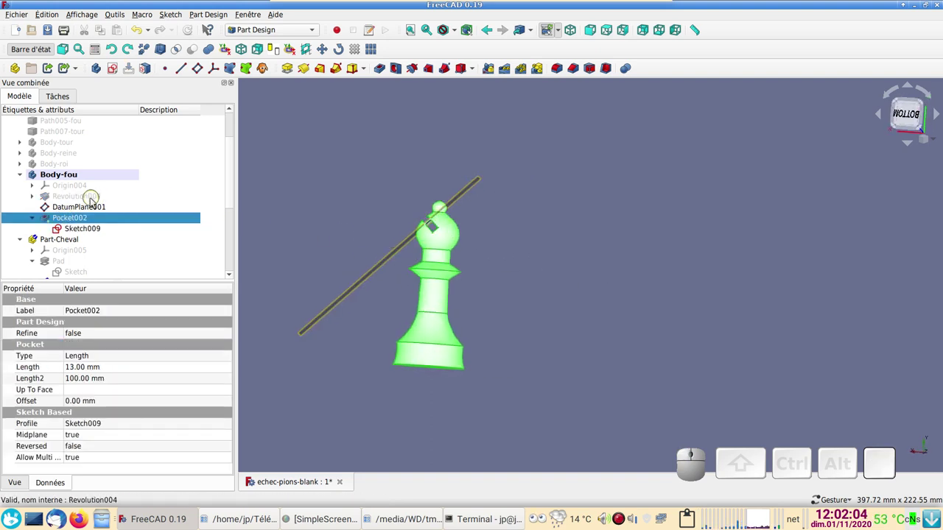
left_click(90, 209)
key("space")
- Orbit around the slotted head, then settle on a front standard view of the bishop
left_click_drag(612, 301, 663, 331)
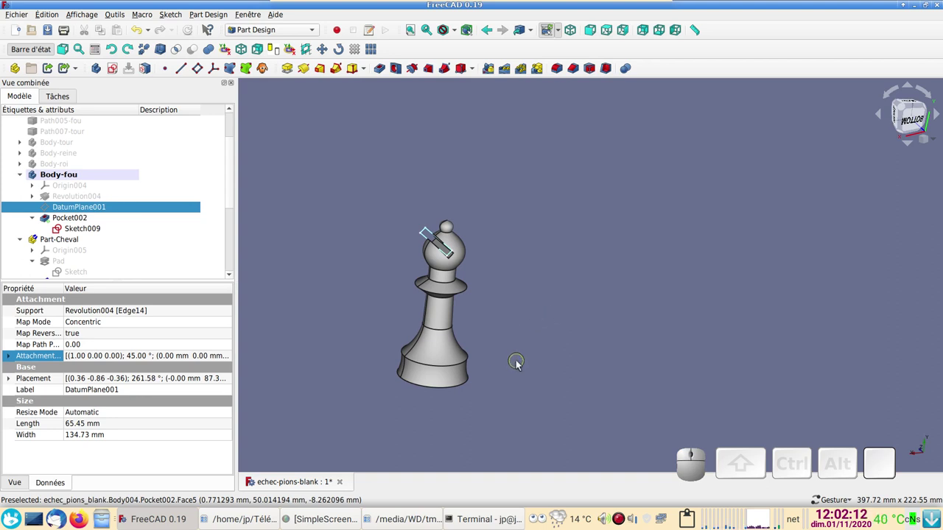
left_click_drag(586, 380, 593, 348)
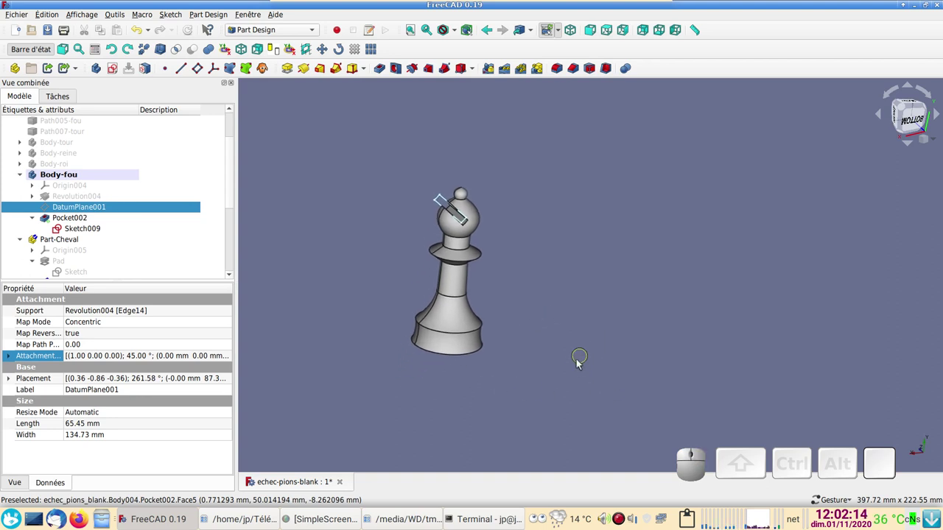
left_click_drag(577, 370, 617, 303)
scroll("up", 3)
left_click_drag(594, 287, 616, 310)
key("KP_1")
key("KP_2")
left_click_drag(626, 325, 420, 331)
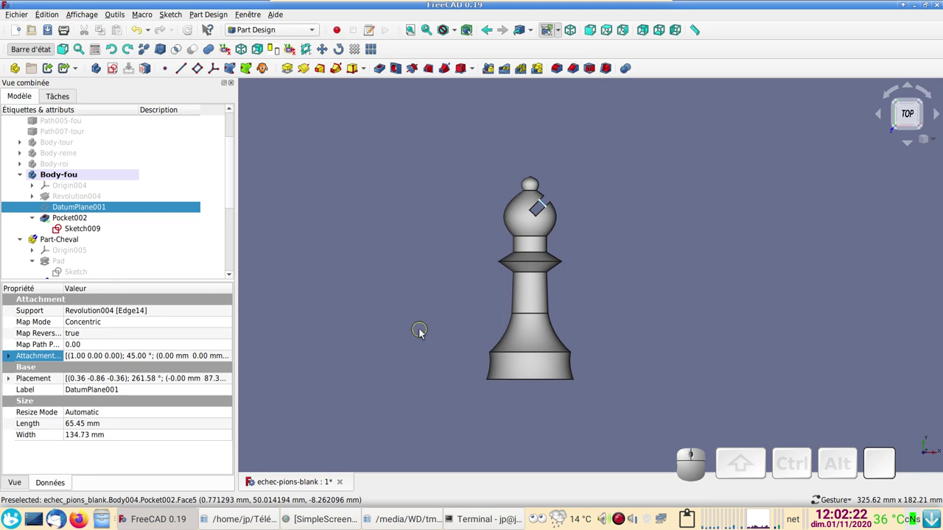